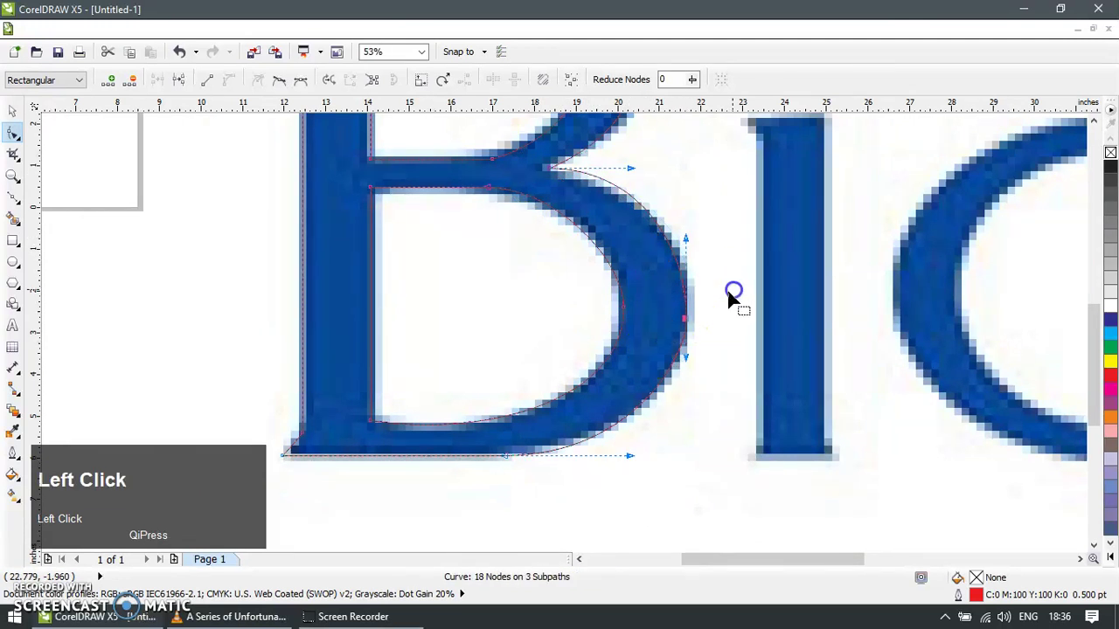
# Nudge a node on the B outline, then convert its sharp corner node into a smooth curve
pyautogui.press('Up')
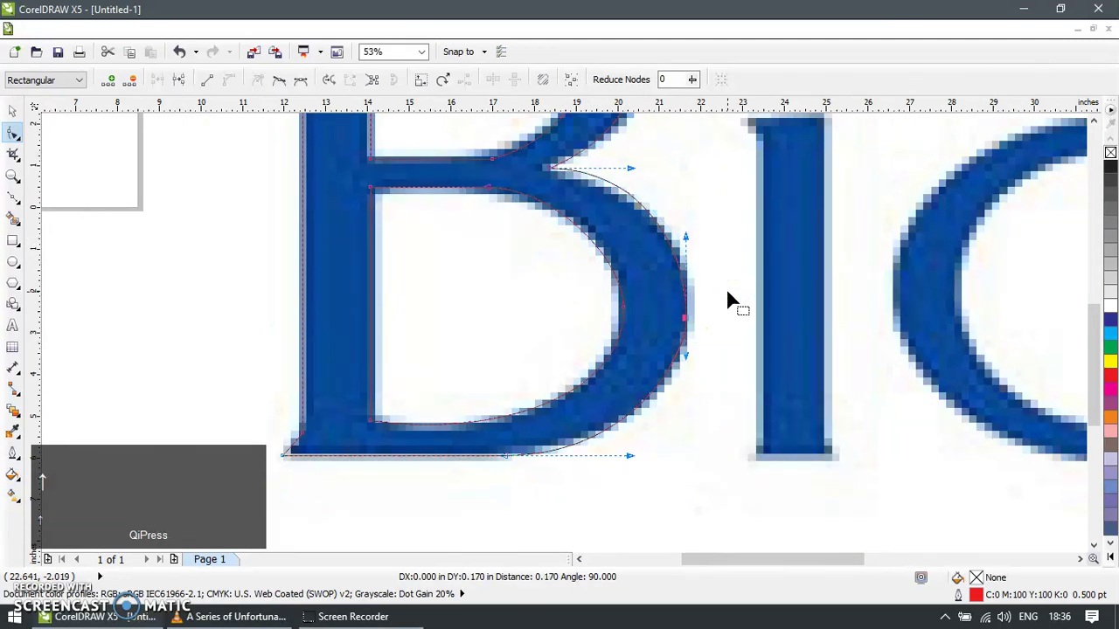
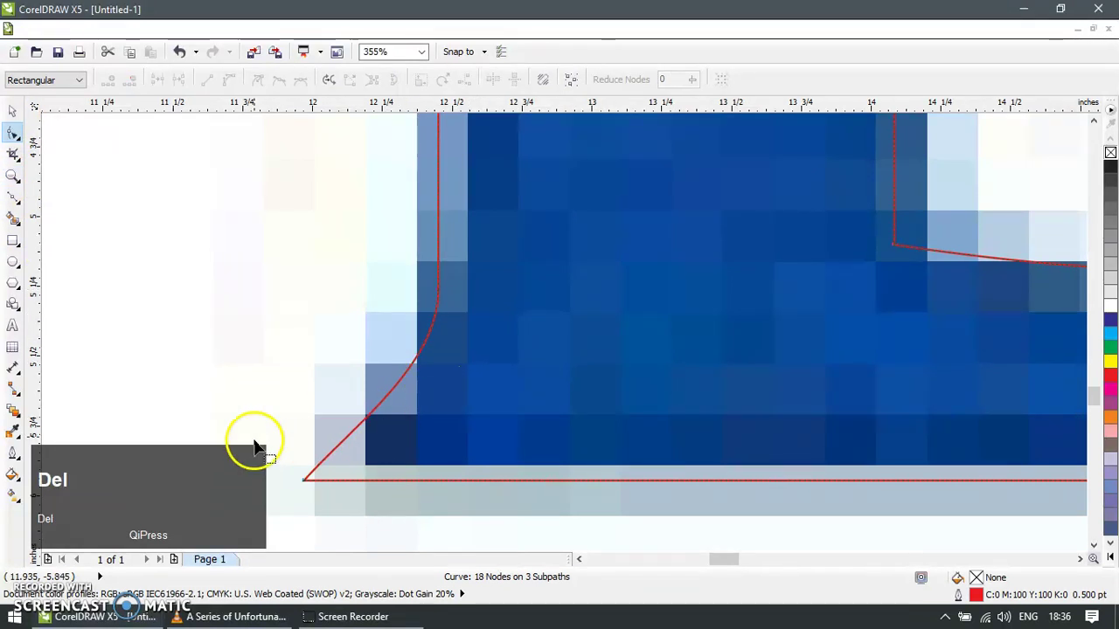
pyautogui.doubleClick(280, 414)
pyautogui.scroll(-3)
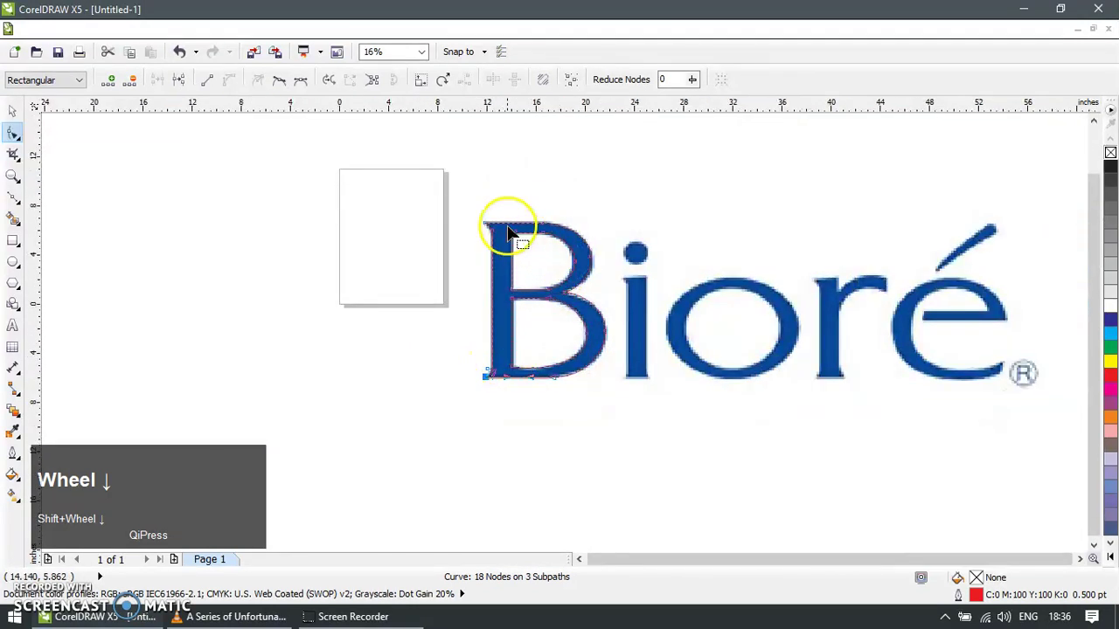
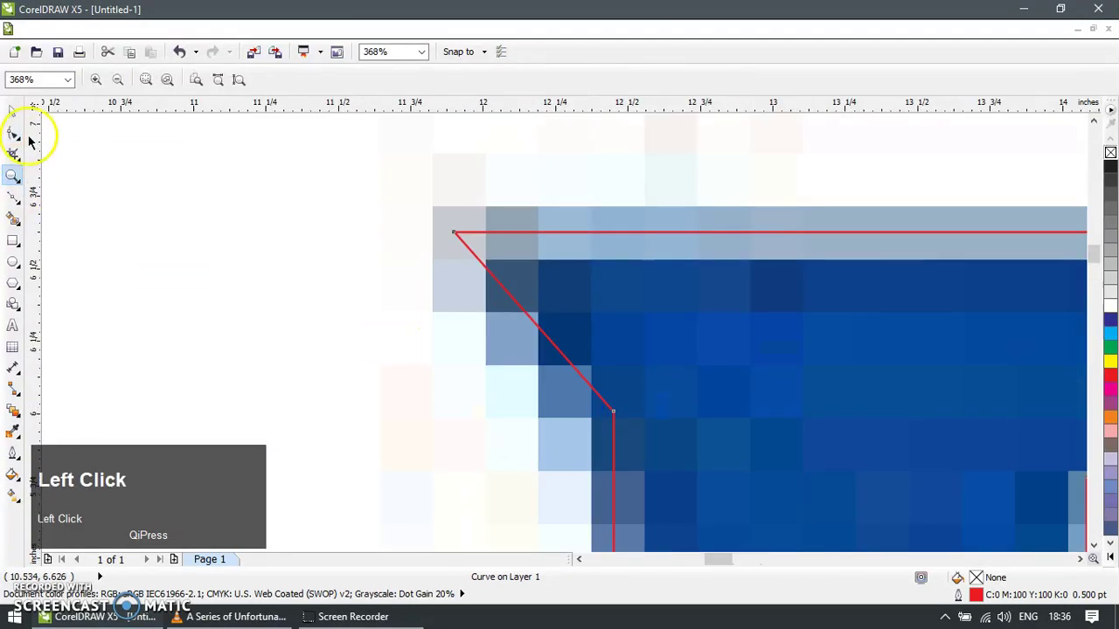
pyautogui.press('F10')
pyautogui.doubleClick(620, 474)
pyautogui.press('Delete')
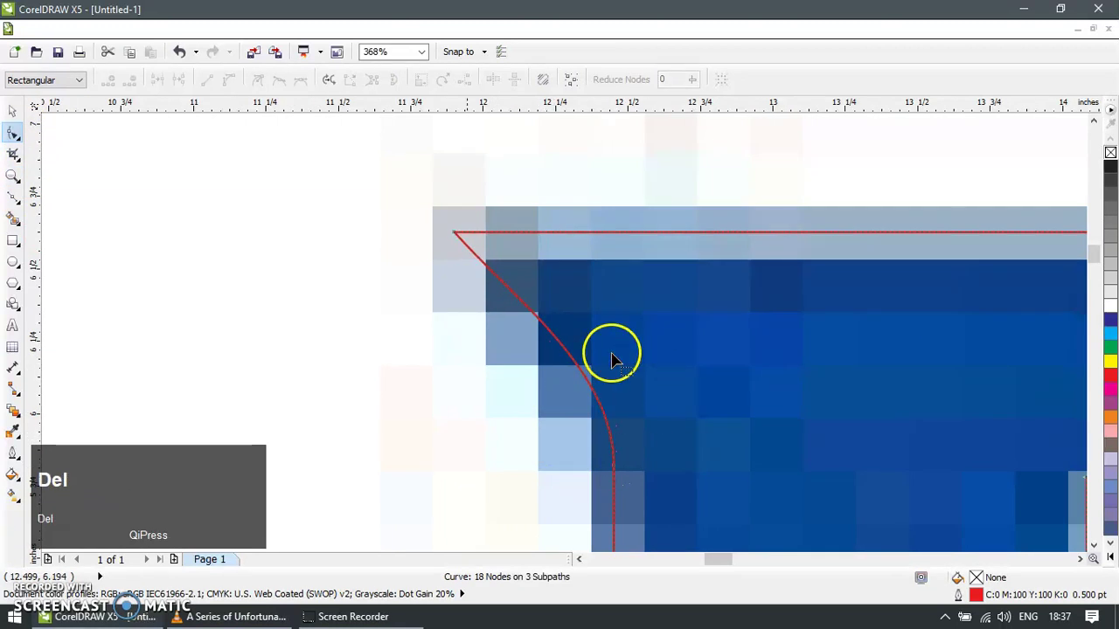
pyautogui.click(390, 290)
pyautogui.scroll(-3)
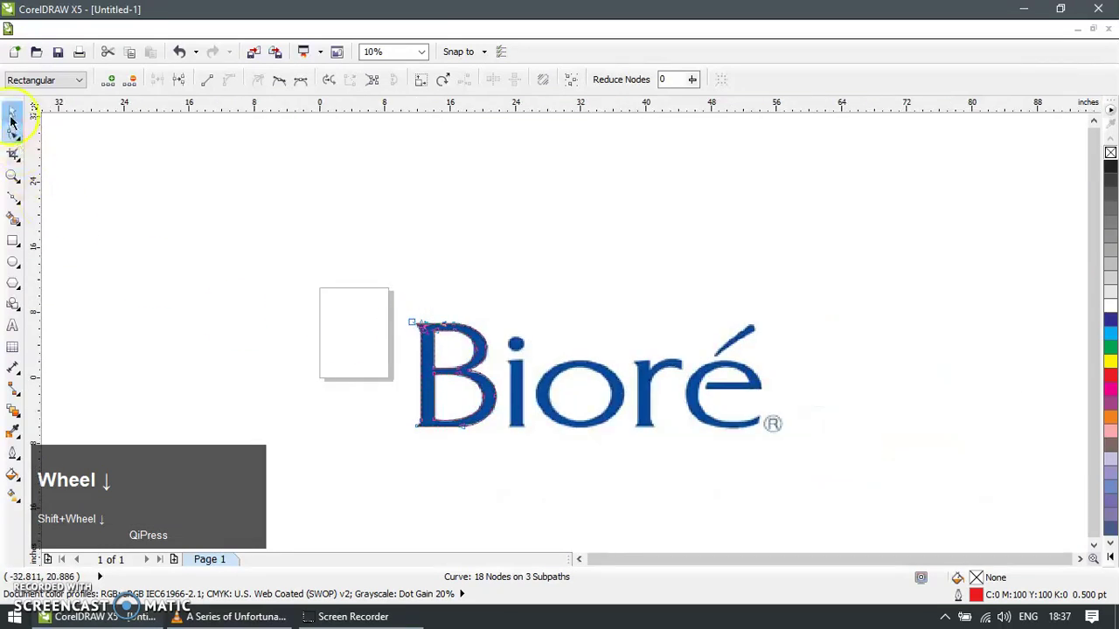
# Sample the logo's blue (#0F4A96) from the bitmap with the Eyedropper
pyautogui.click(20, 114)
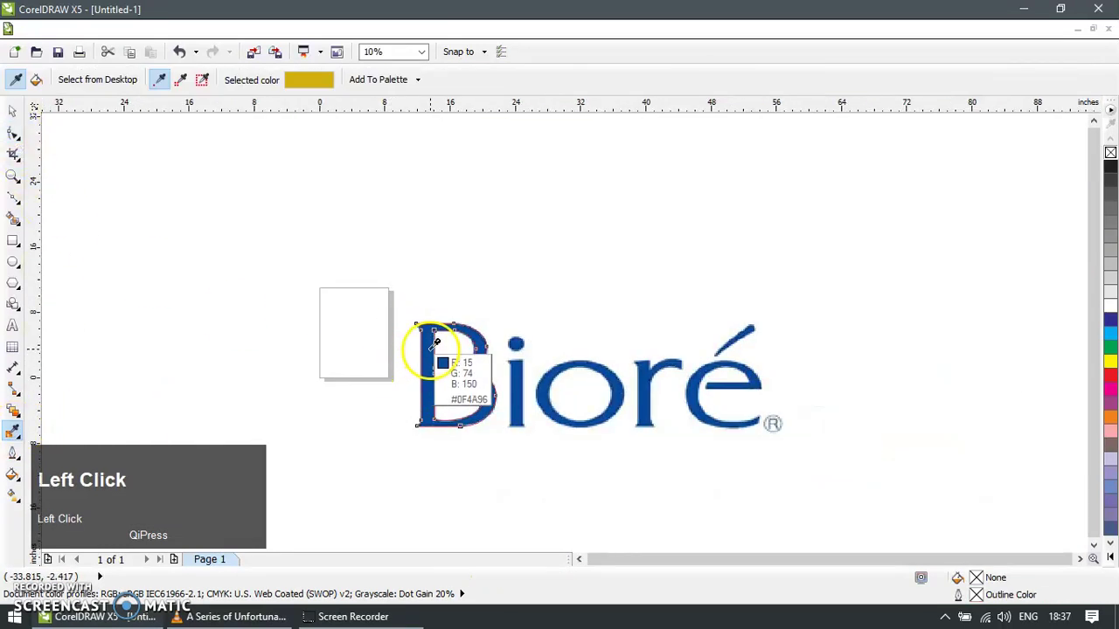
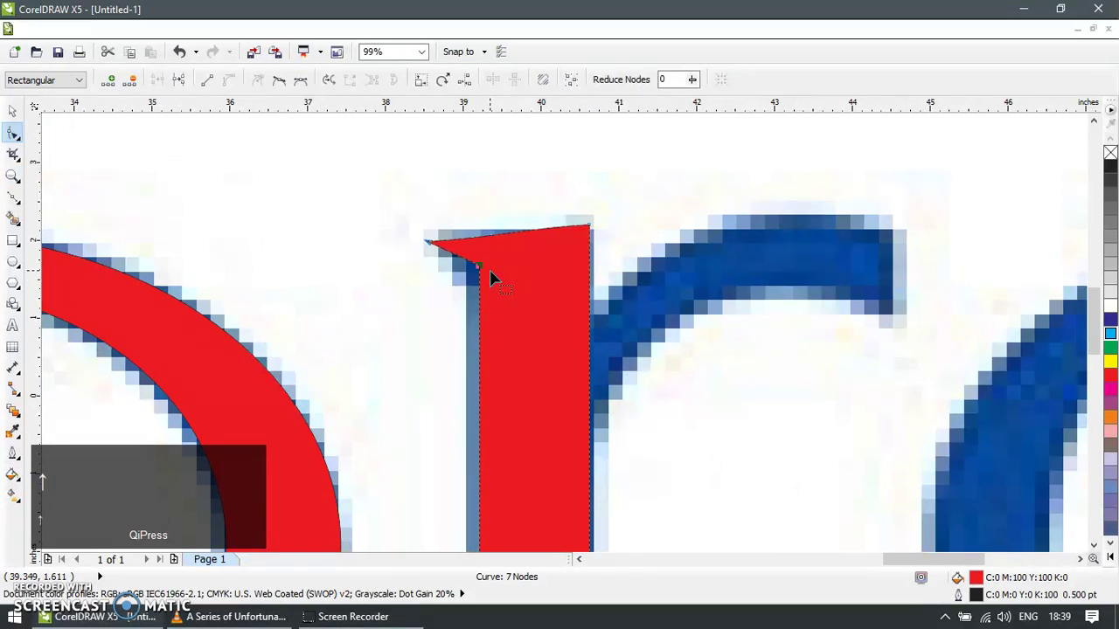
# Move the r stem's top node onto the bitmap edge with the Shape tool
pyautogui.press('F10')
pyautogui.click(488, 274)
pyautogui.press('ctrl+z')
pyautogui.click(509, 278)
pyautogui.press('F10')
pyautogui.moveTo(488, 273); pyautogui.dragTo(465, 270)
pyautogui.click(465, 270)
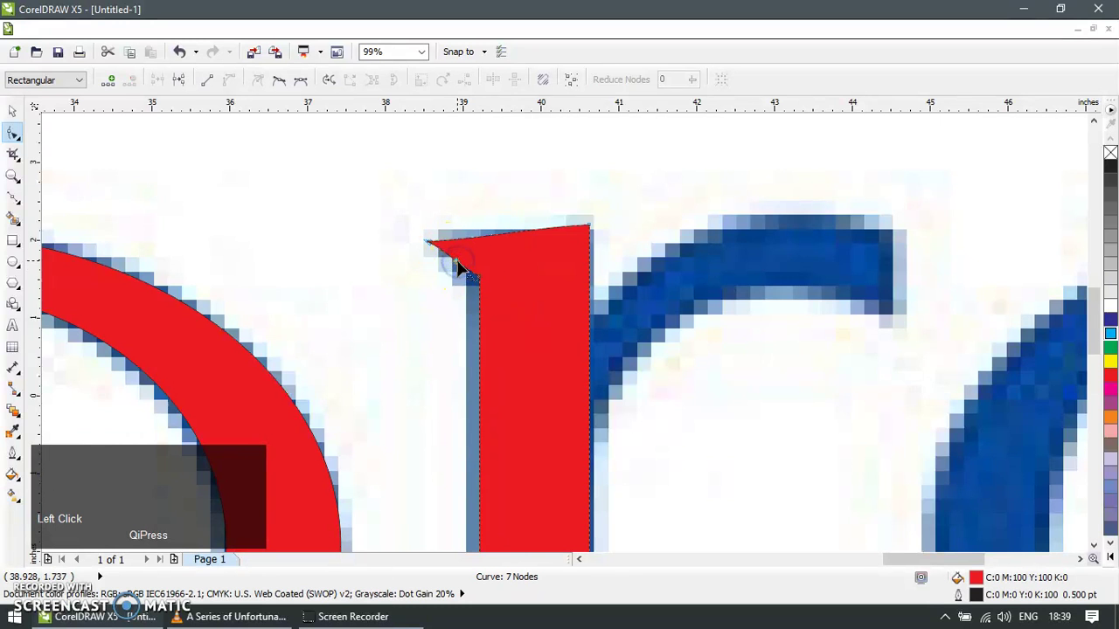
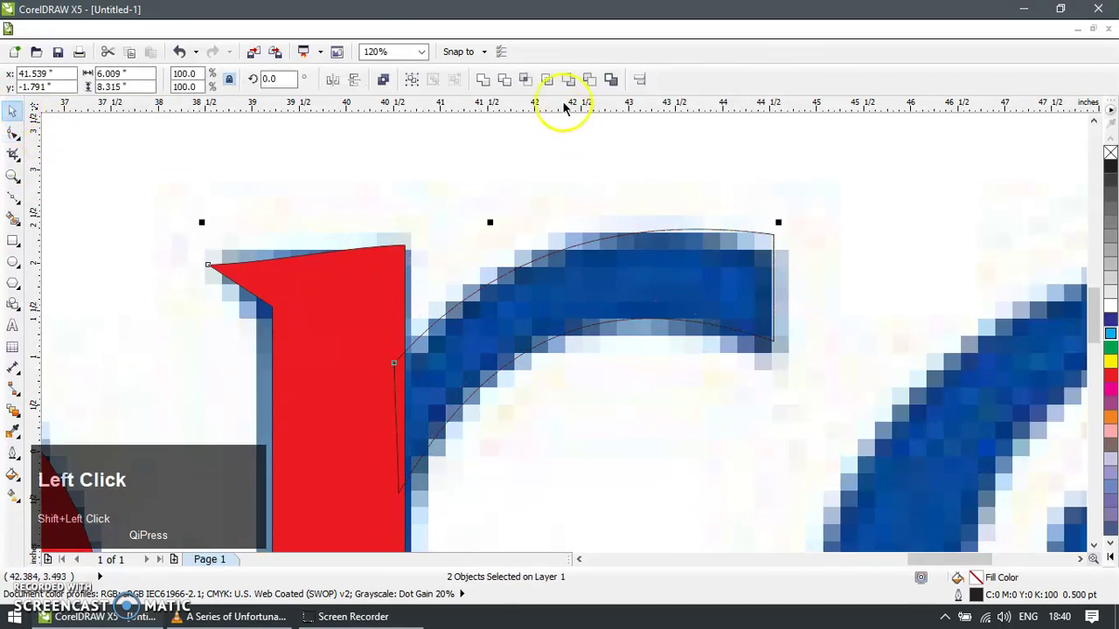
# Deselect the finished r shape and zoom toward the é to start tracing it
pyautogui.scroll(-3)
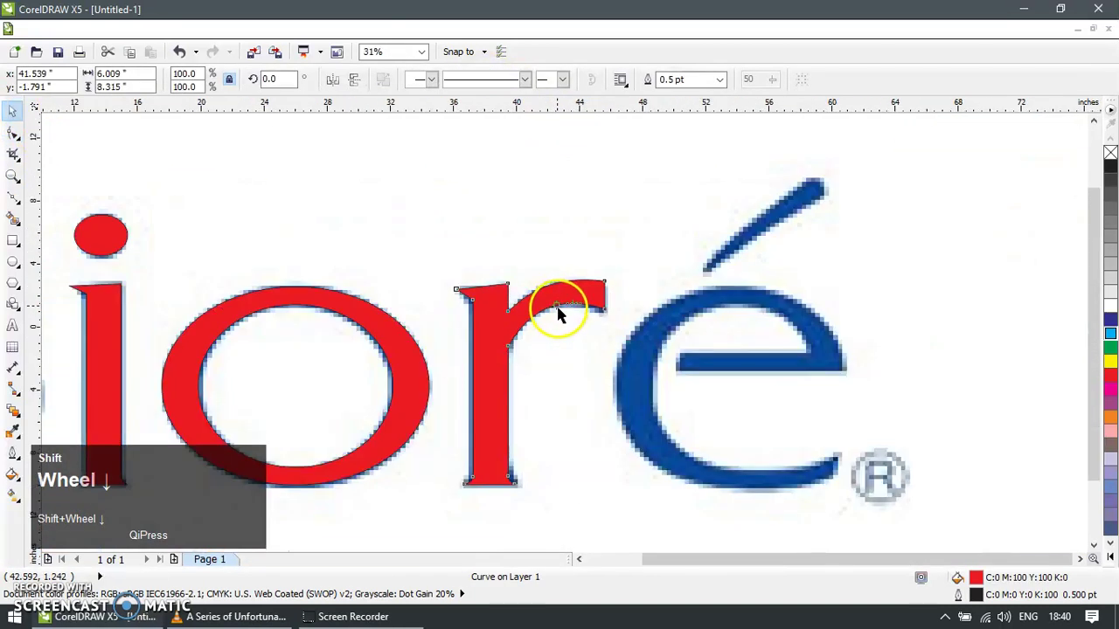
pyautogui.click(897, 371)
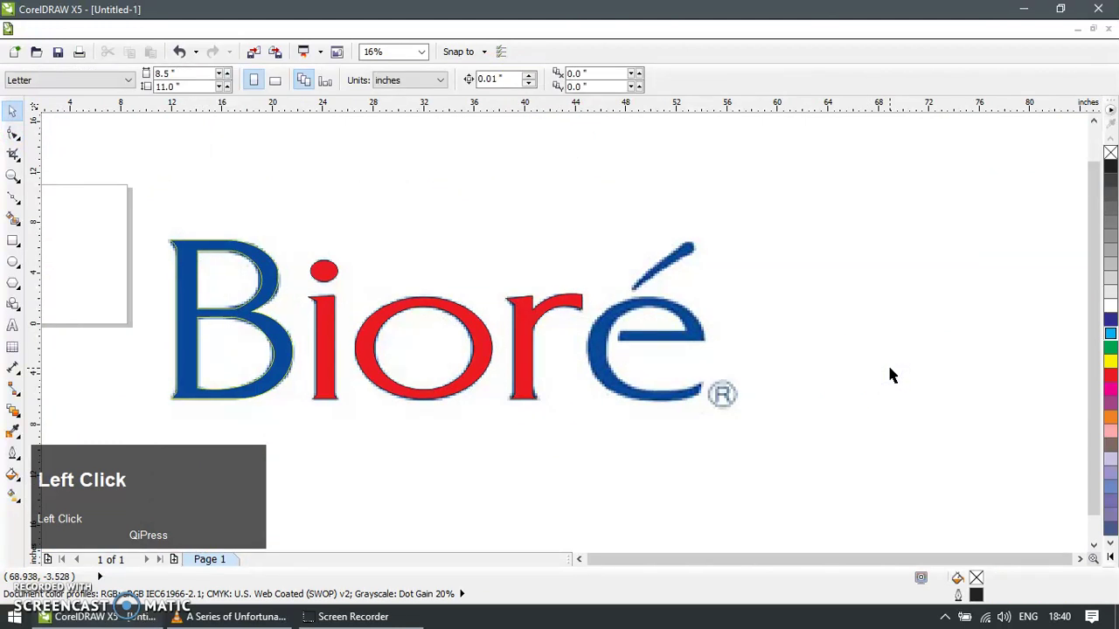
pyautogui.press('z')
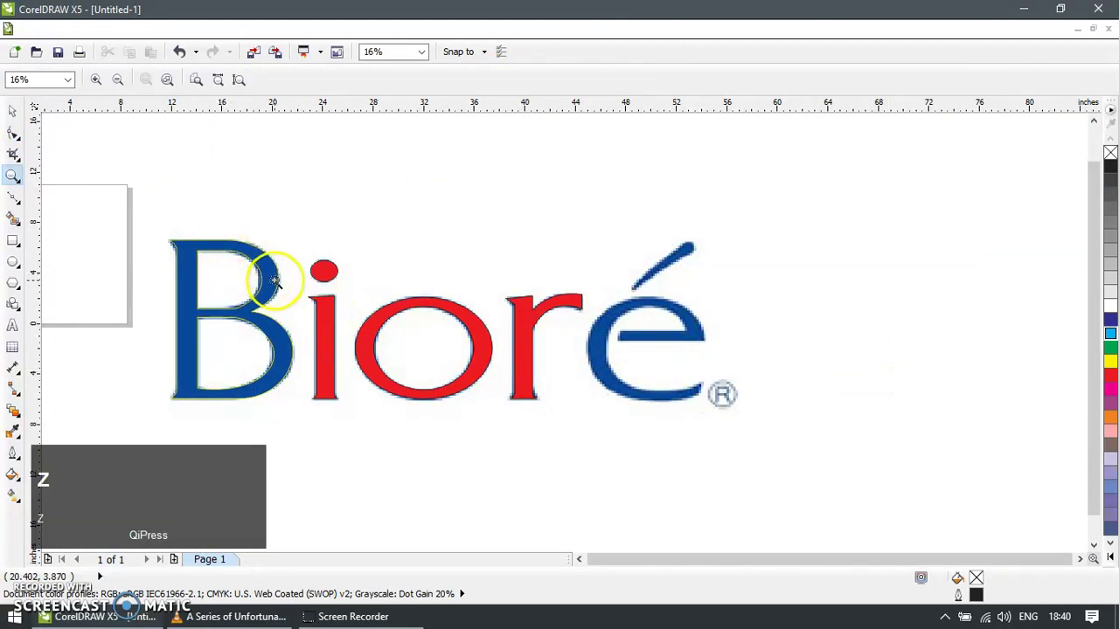
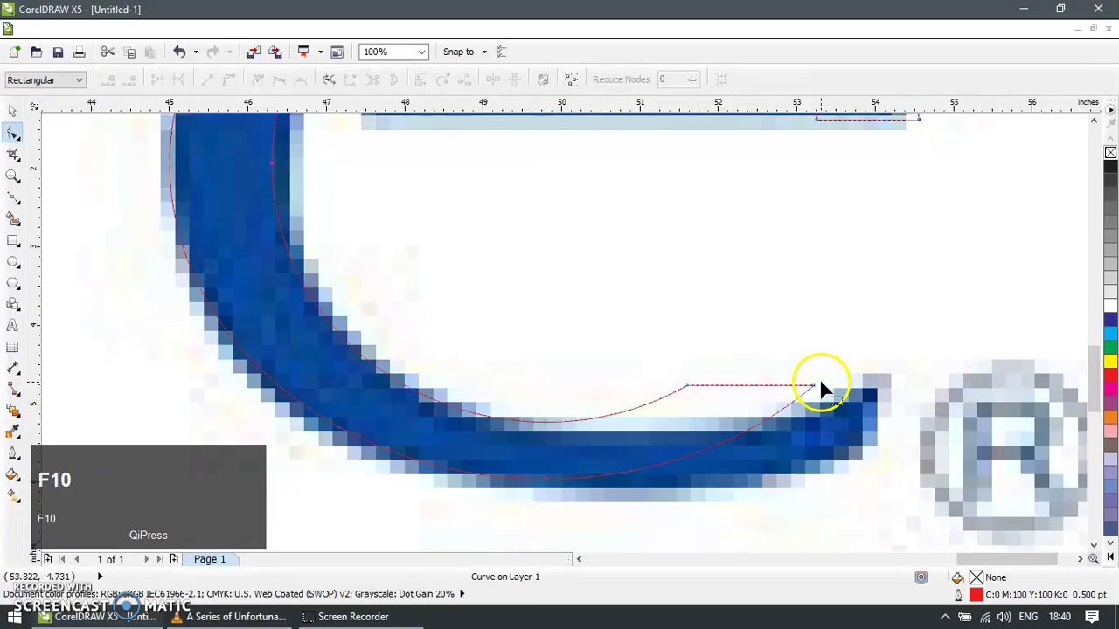
# Bend the é's lower curve and nudge its nodes onto the bitmap's edges
pyautogui.moveTo(818, 390); pyautogui.dragTo(238, 198)
pyautogui.click(239, 198)
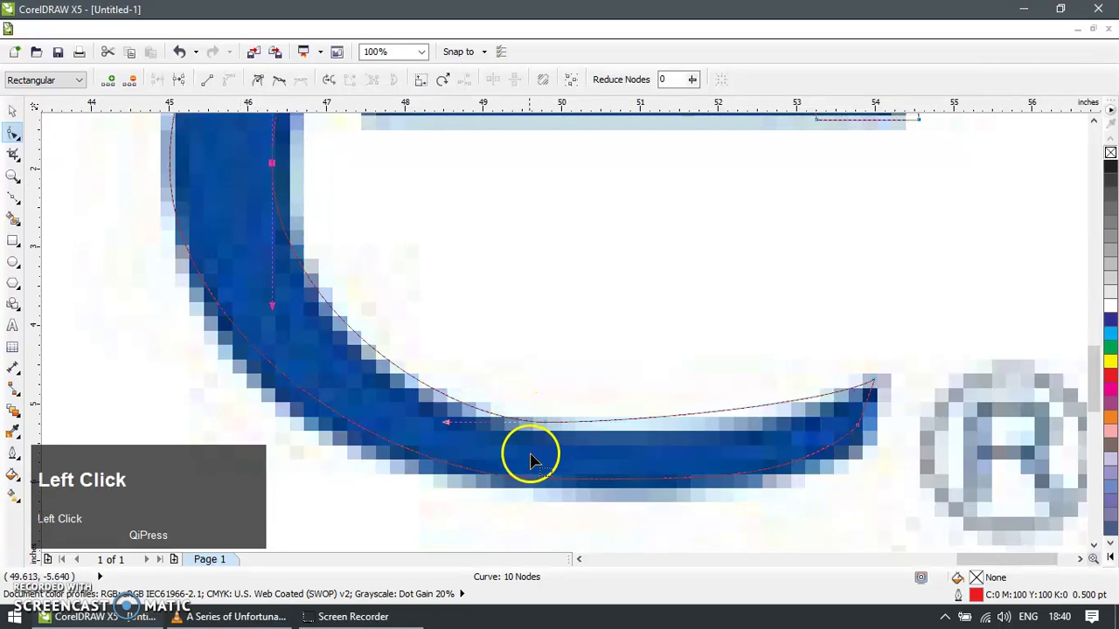
pyautogui.press('Right')
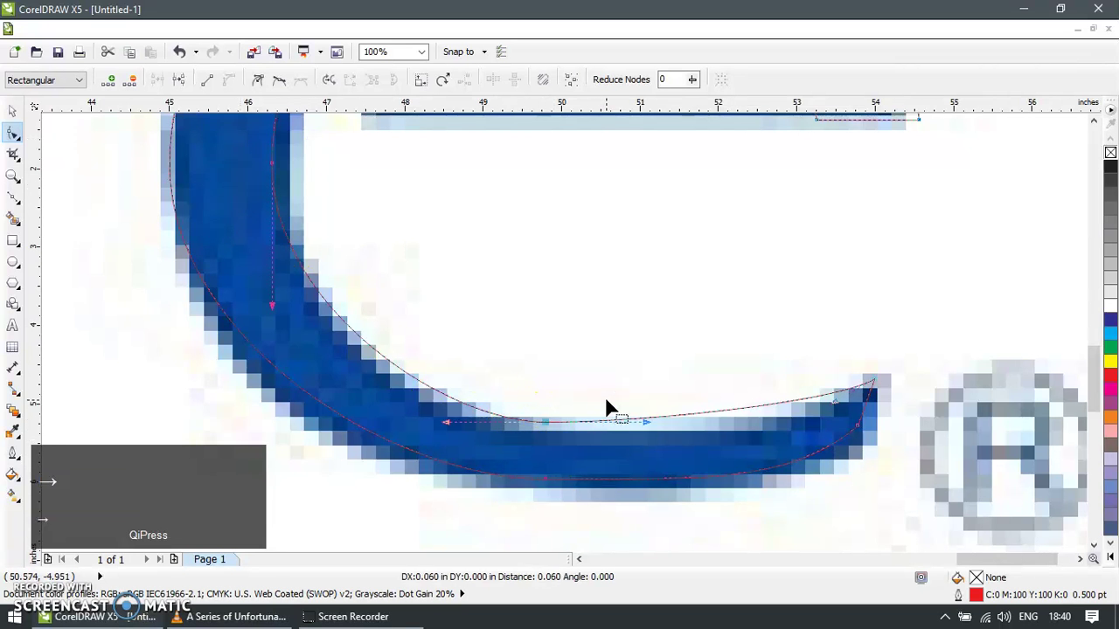
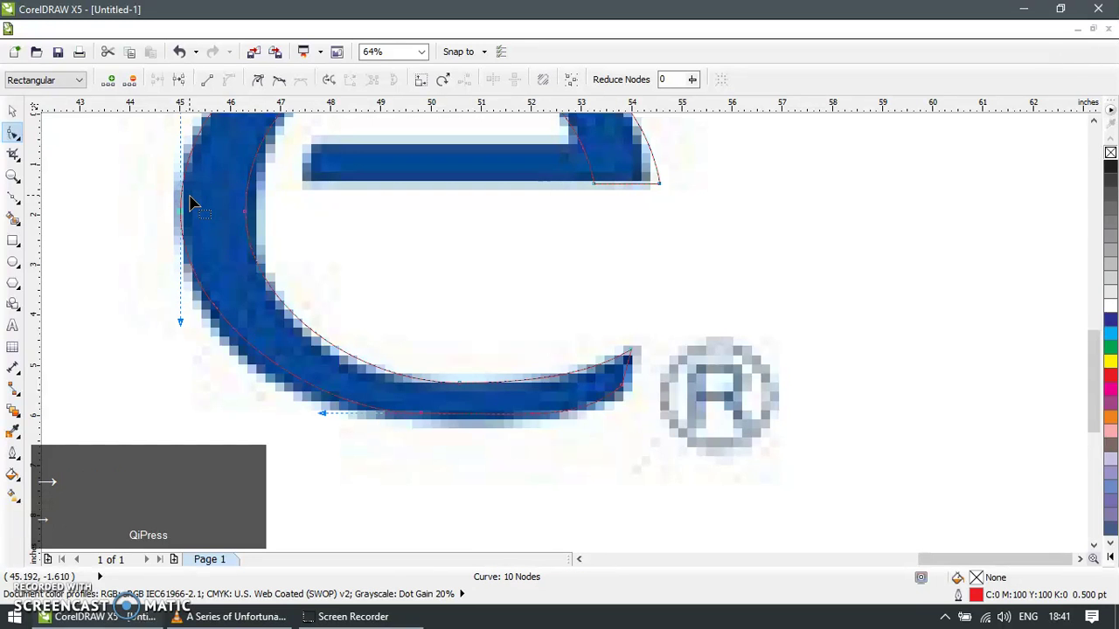
pyautogui.moveTo(190, 327); pyautogui.dragTo(223, 237)
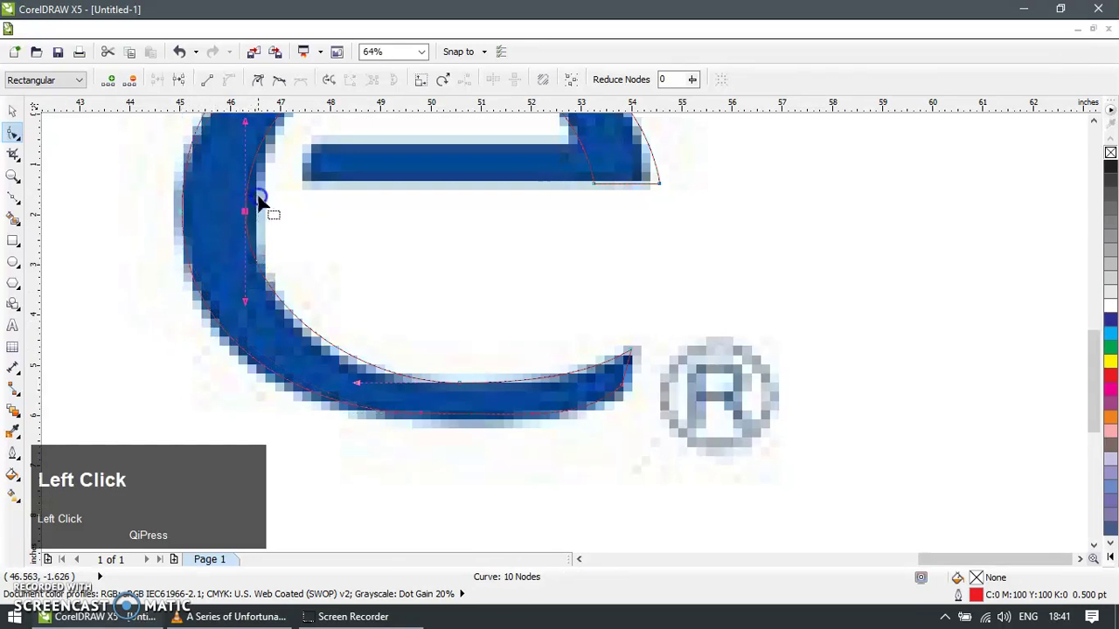
pyautogui.press('Right')
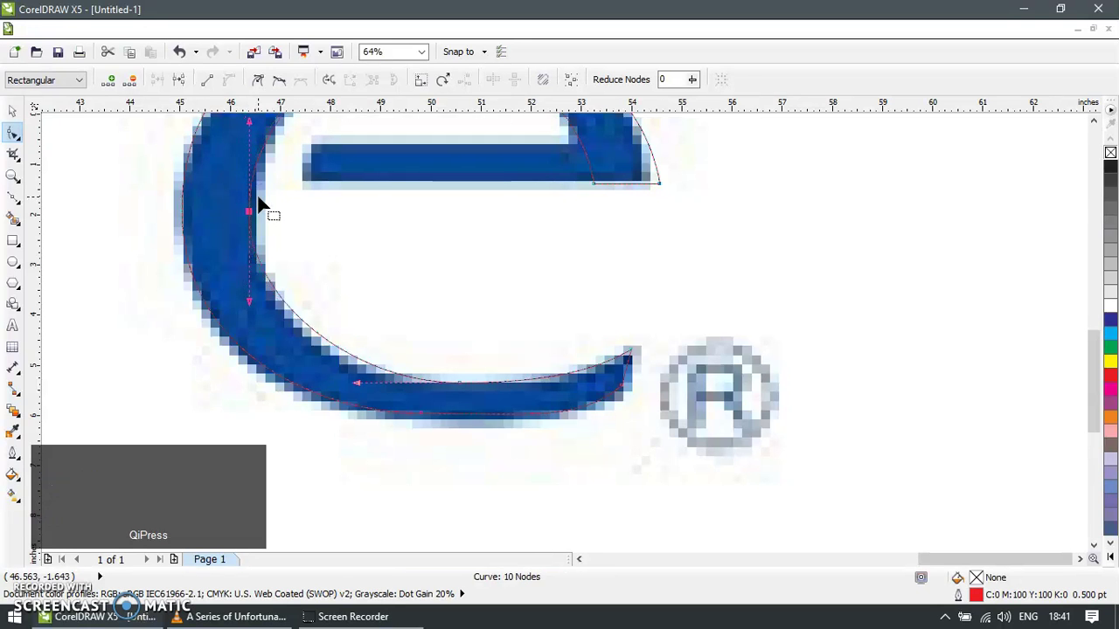
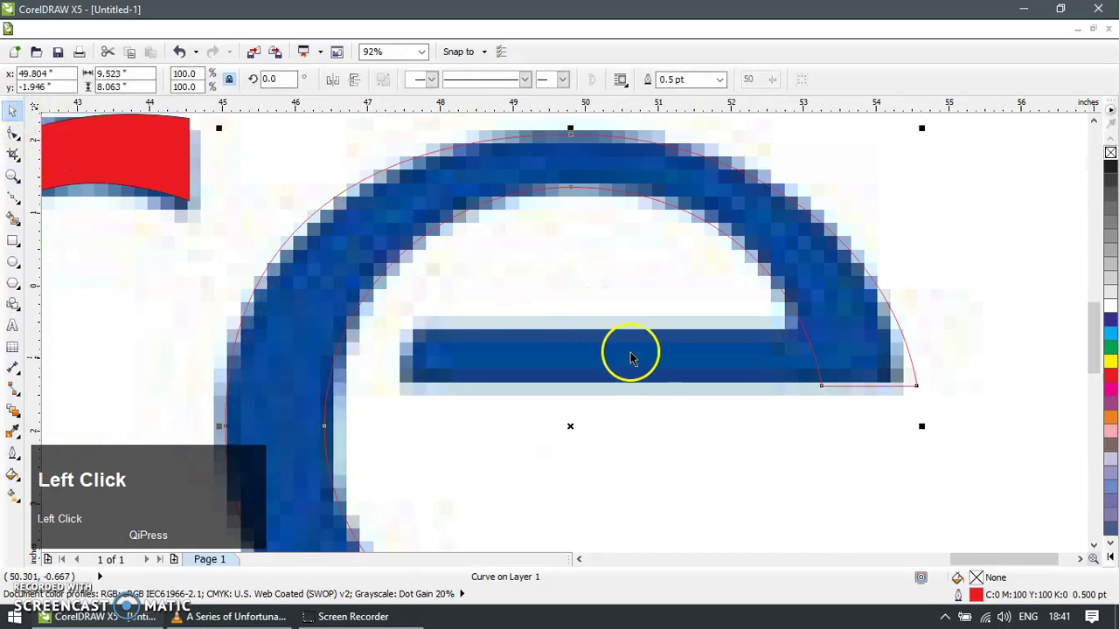
# Nudge the é arc's end node and convert the crossbar's left corner into a rounded curve
pyautogui.press('F10')
pyautogui.click(822, 403)
pyautogui.press('Left')
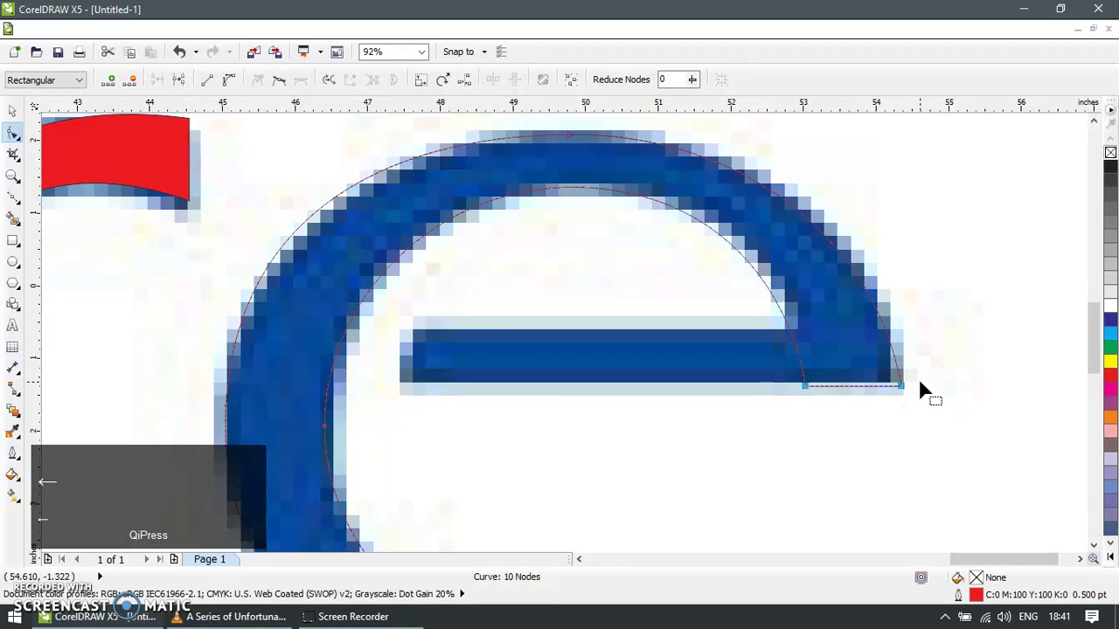
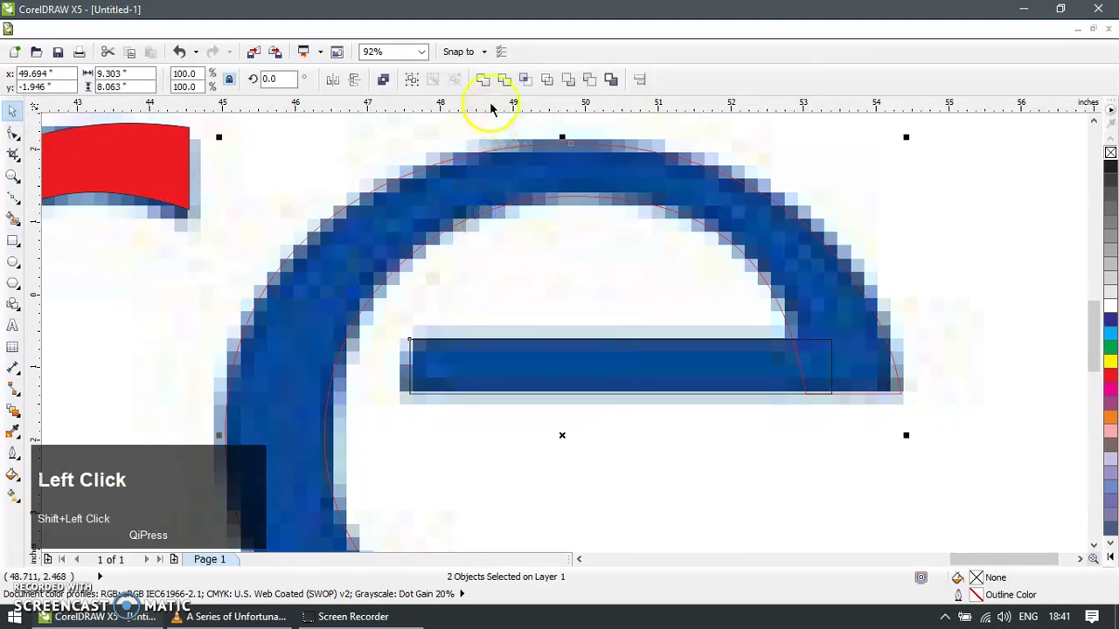
pyautogui.press('F10')
pyautogui.doubleClick(856, 384)
pyautogui.press('Delete')
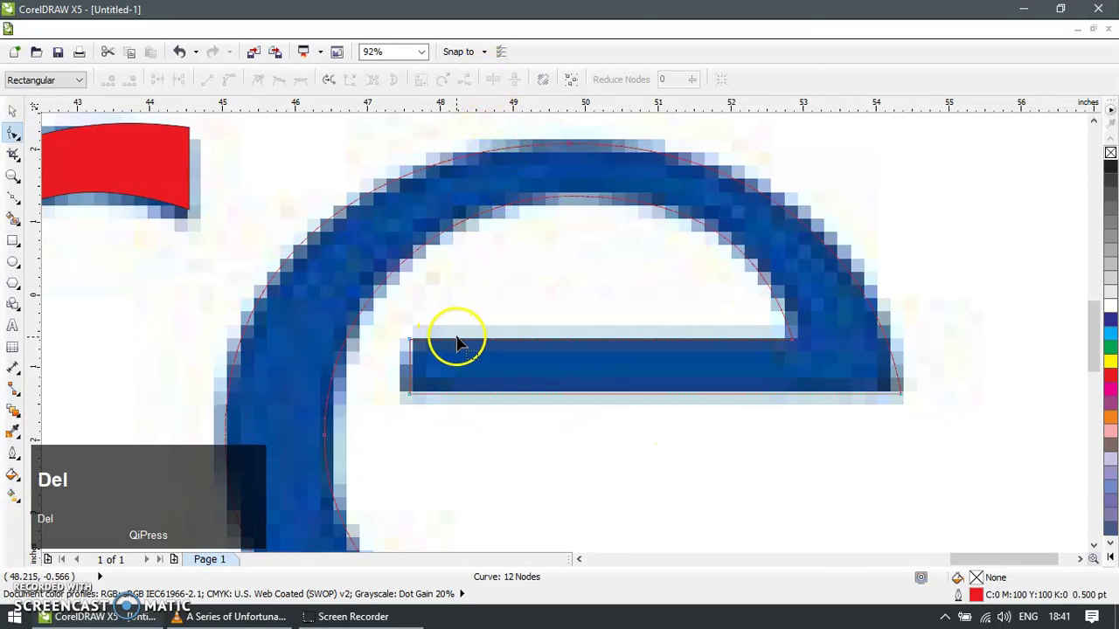
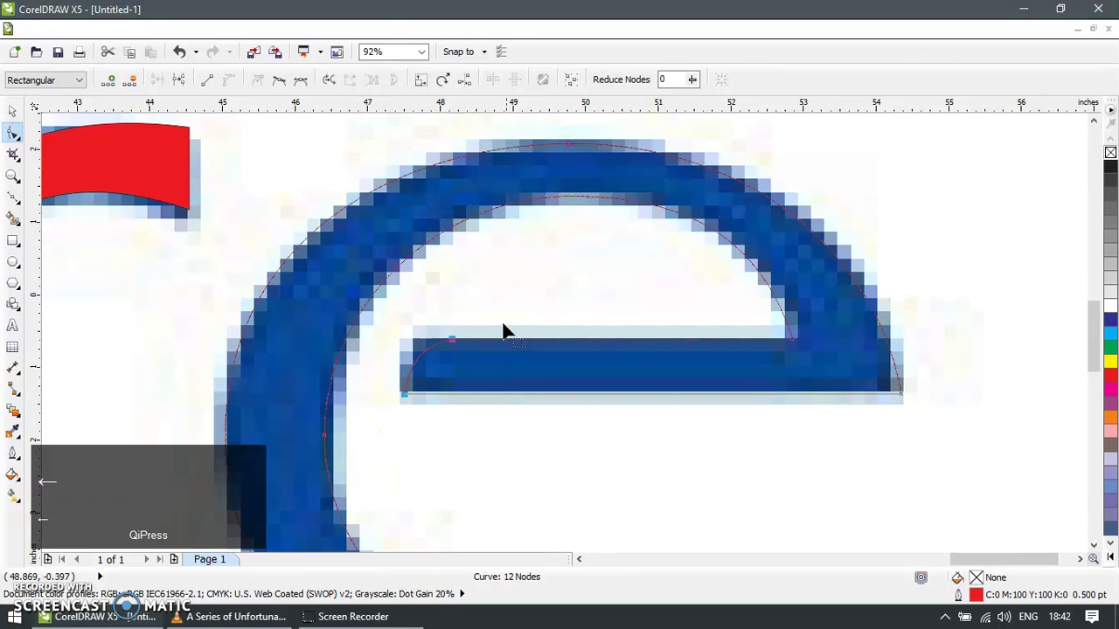
# Reshape the é accent's outline, removing a node and fitting its long edge to the stroke
pyautogui.scroll(-3)
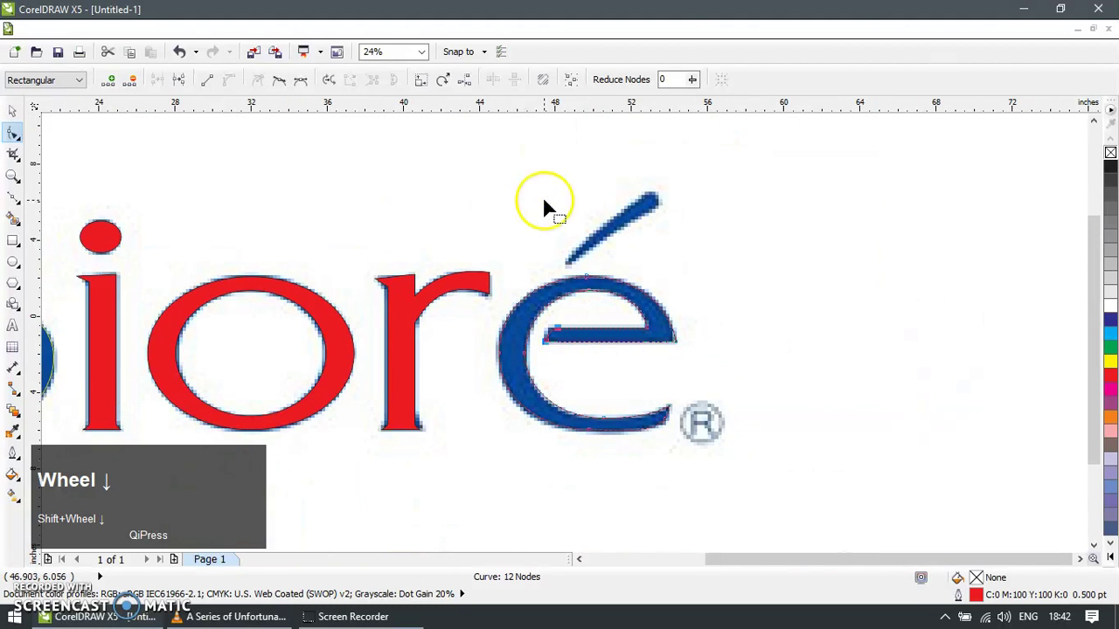
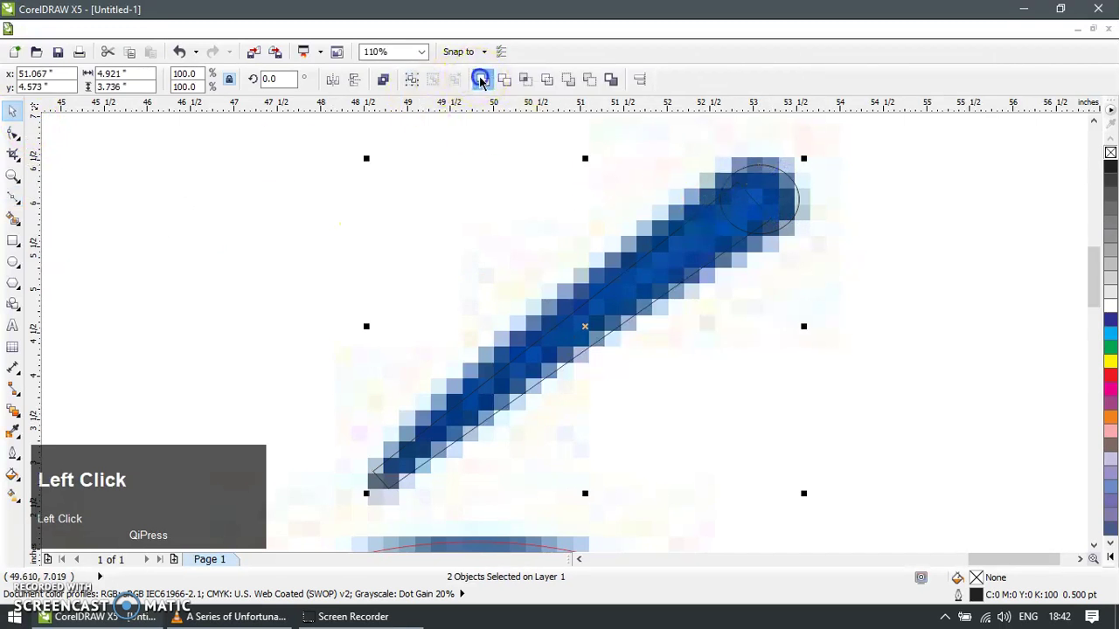
pyautogui.press('z')
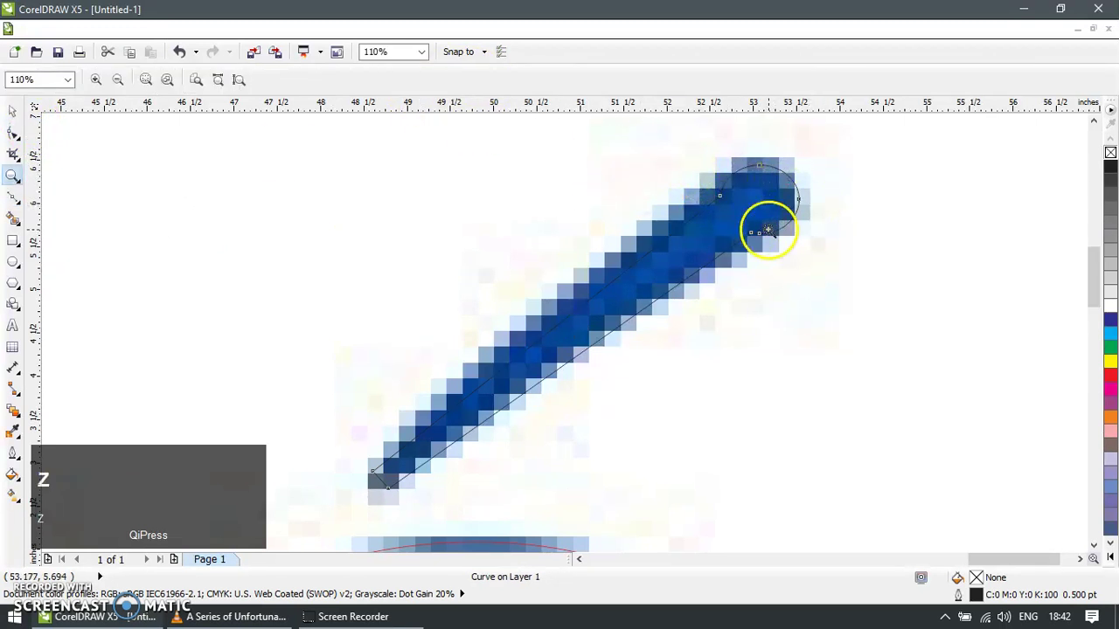
pyautogui.press('F10')
pyautogui.moveTo(739, 182); pyautogui.dragTo(773, 256)
pyautogui.press('Delete')
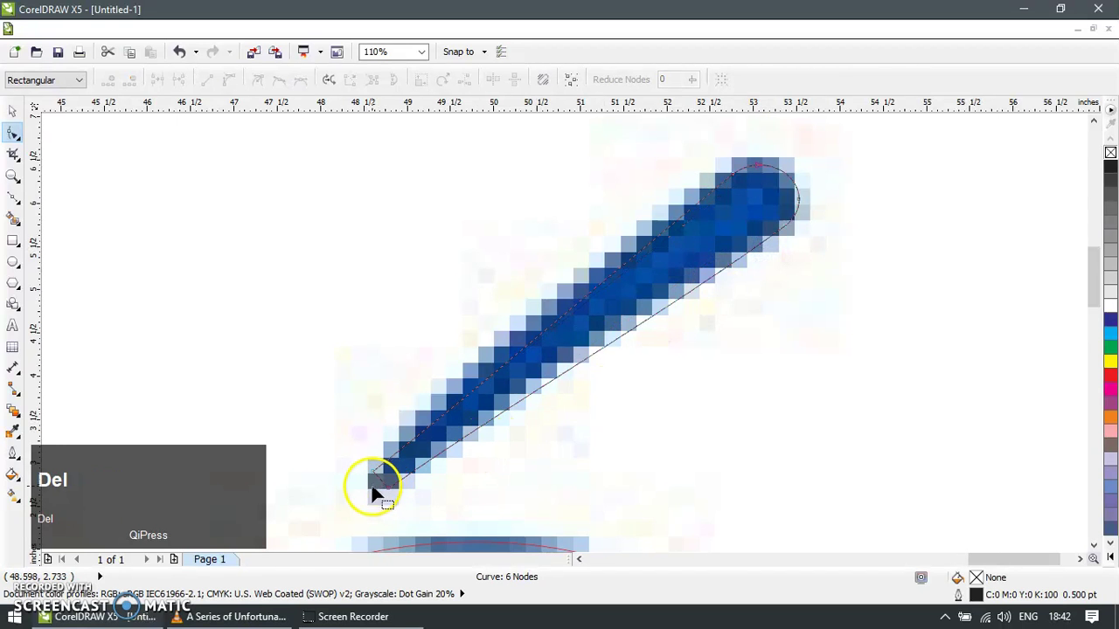
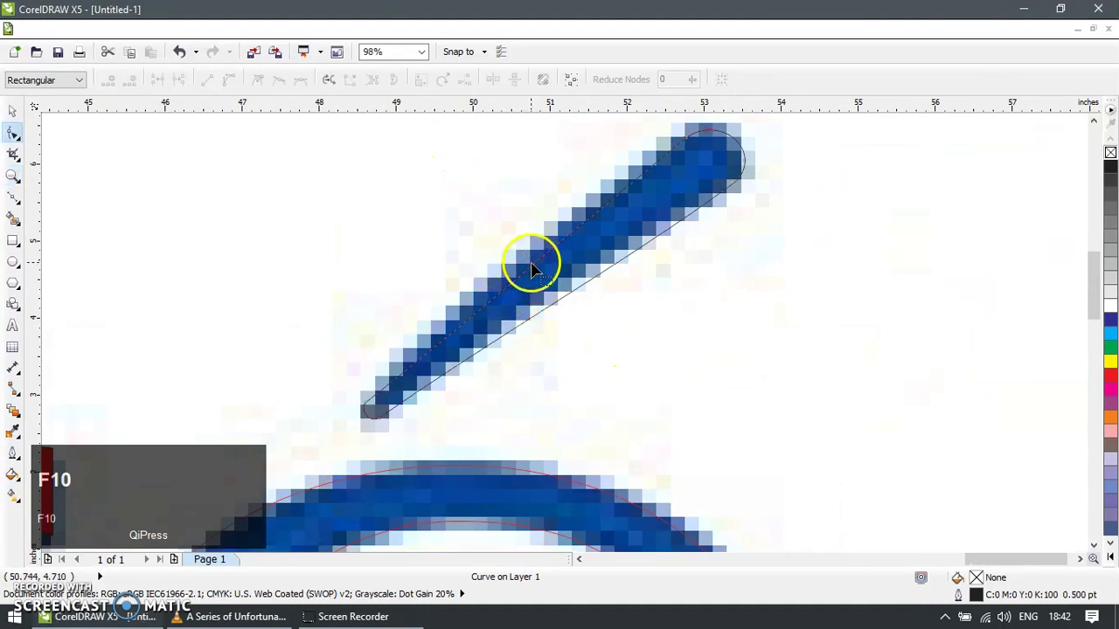
pyautogui.moveTo(541, 272); pyautogui.dragTo(677, 180)
# Move the bitmap logo aside and fill the traced letters with the sampled blue
pyautogui.scroll(-3)
pyautogui.click(728, 289)
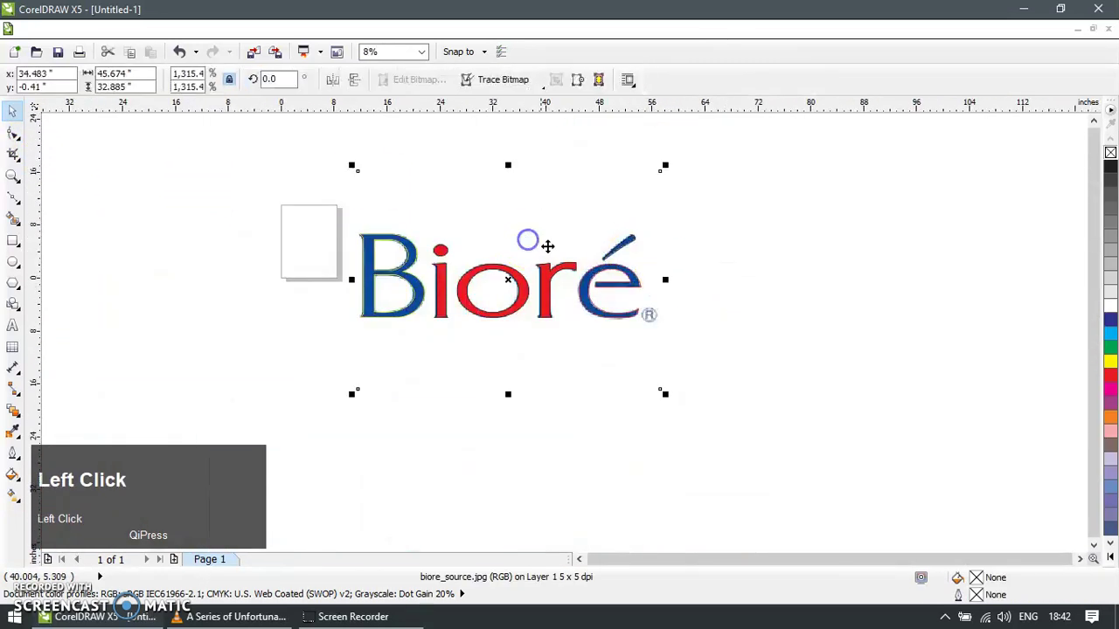
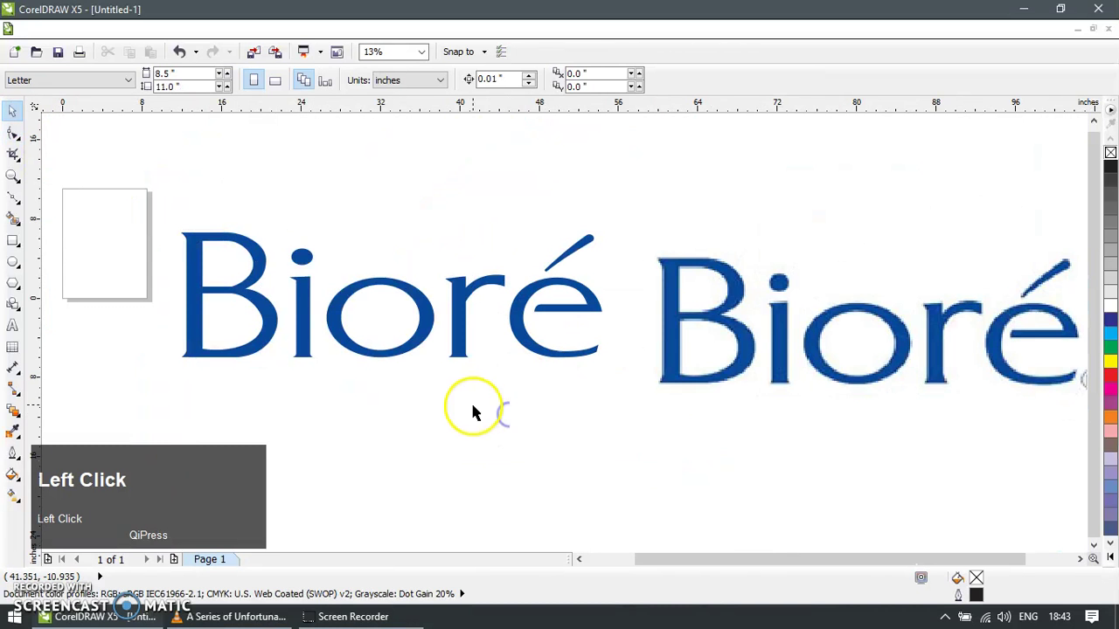
pyautogui.scroll(-3)
pyautogui.click(546, 433)
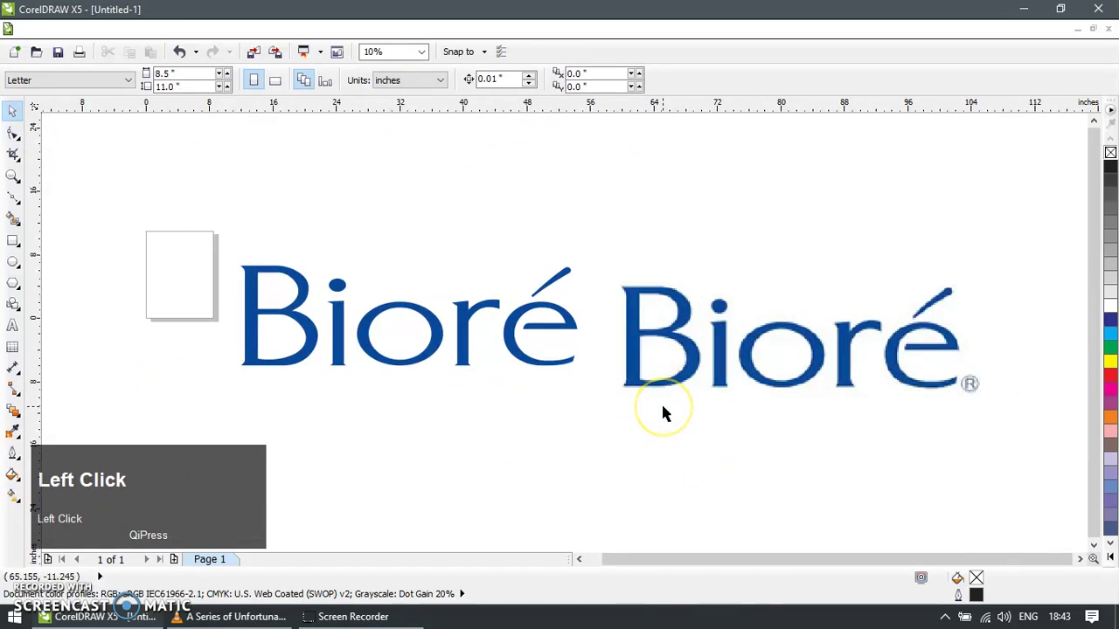
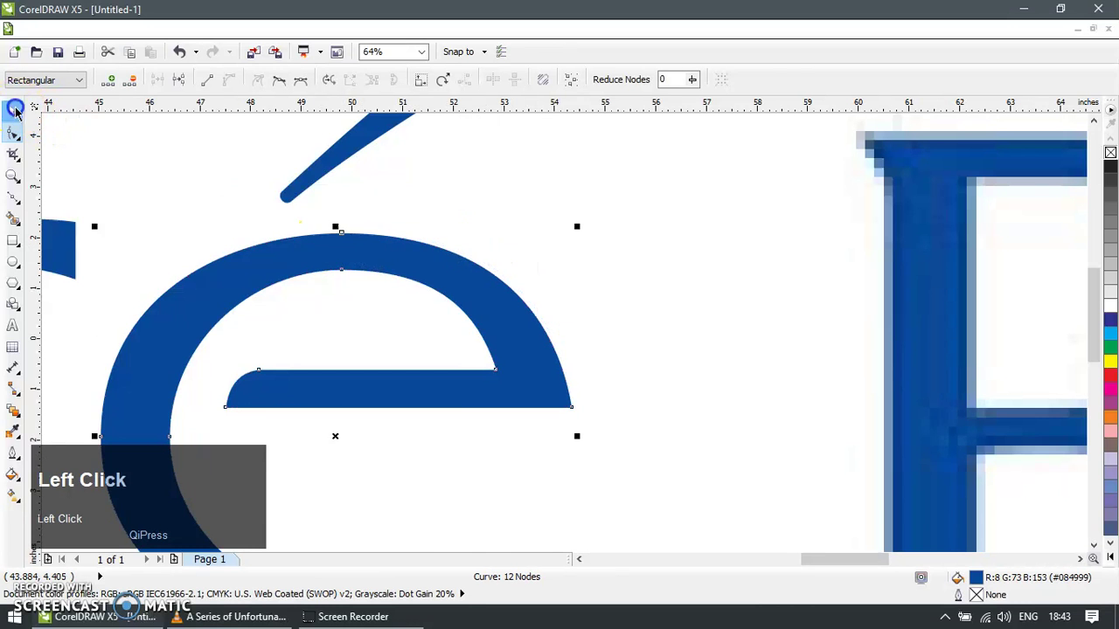
# Reshape the B's upper bowl and add a node on its inner curve
pyautogui.scroll(-3)
pyautogui.scroll(-3)
pyautogui.click(541, 397)
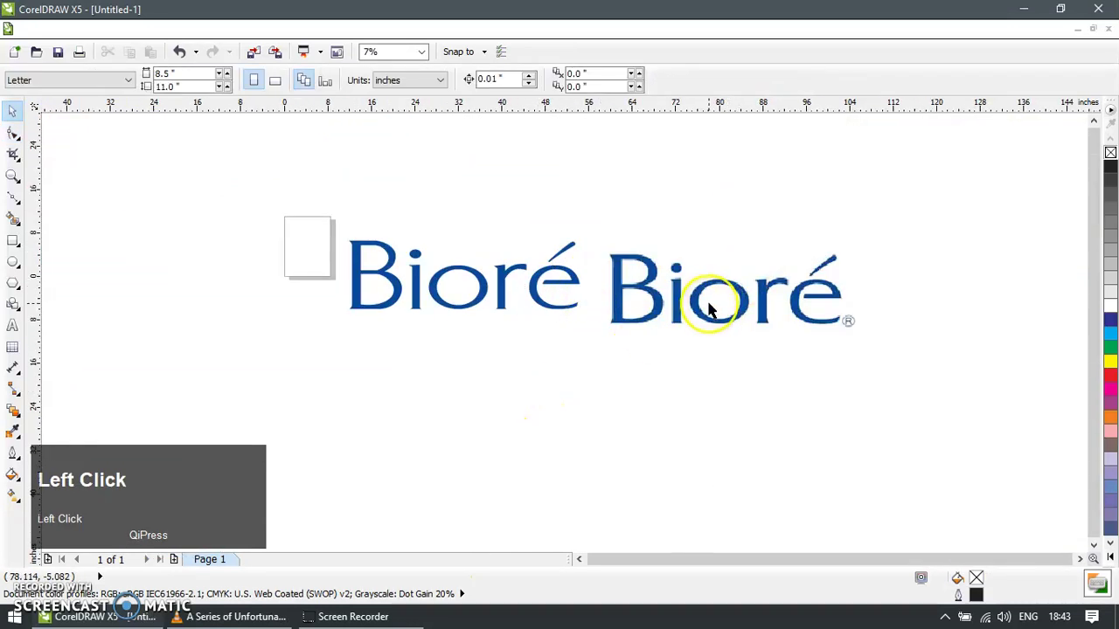
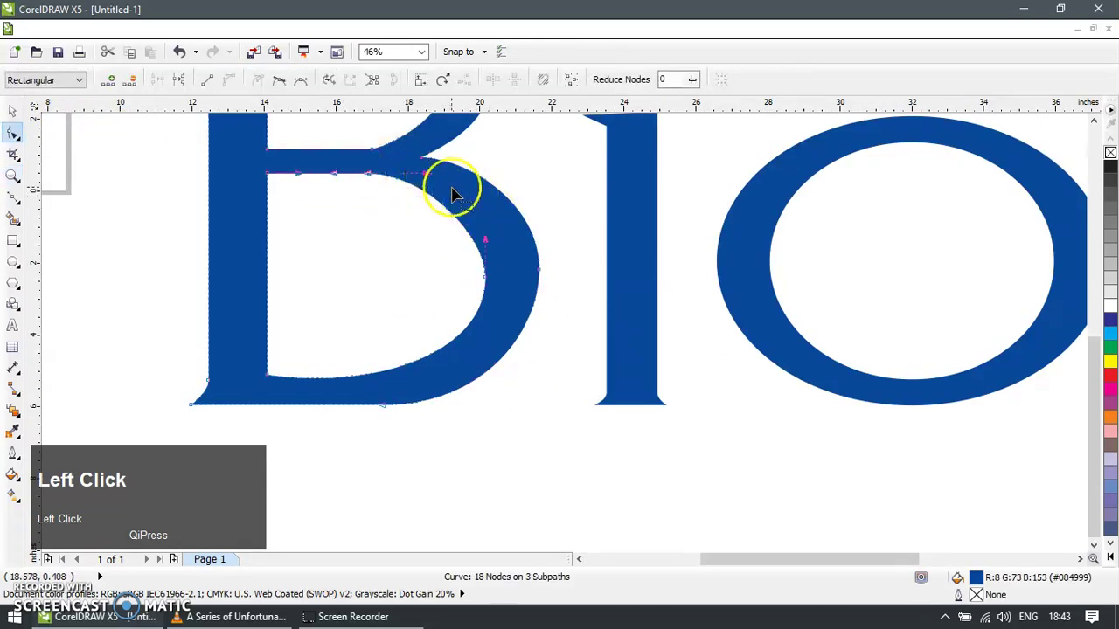
pyautogui.moveTo(435, 179); pyautogui.dragTo(440, 392)
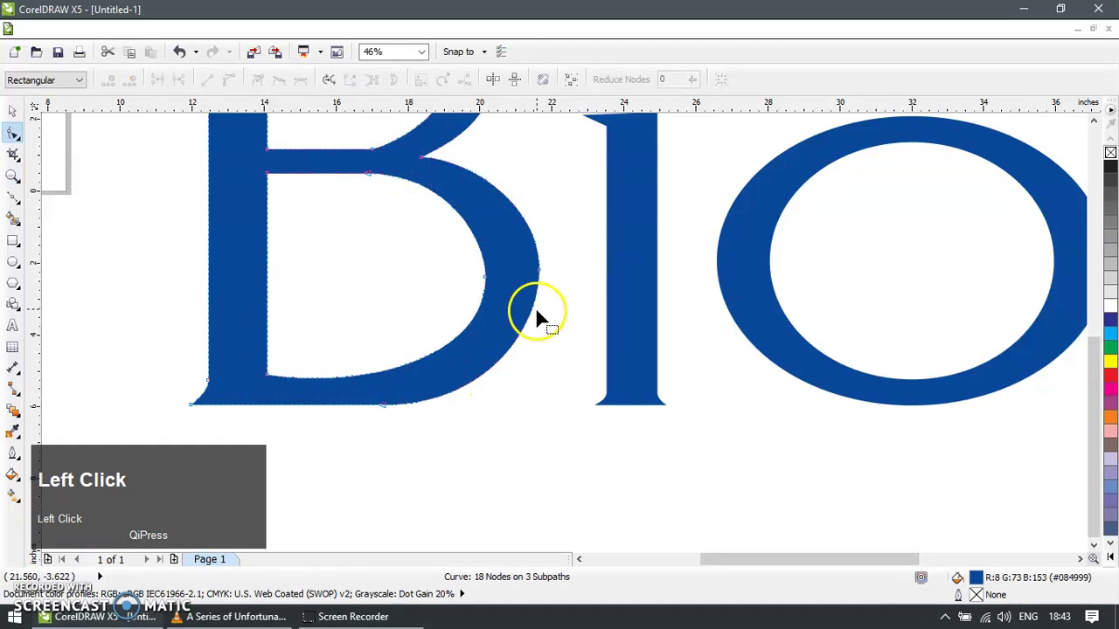
pyautogui.moveTo(544, 328); pyautogui.dragTo(23, 116)
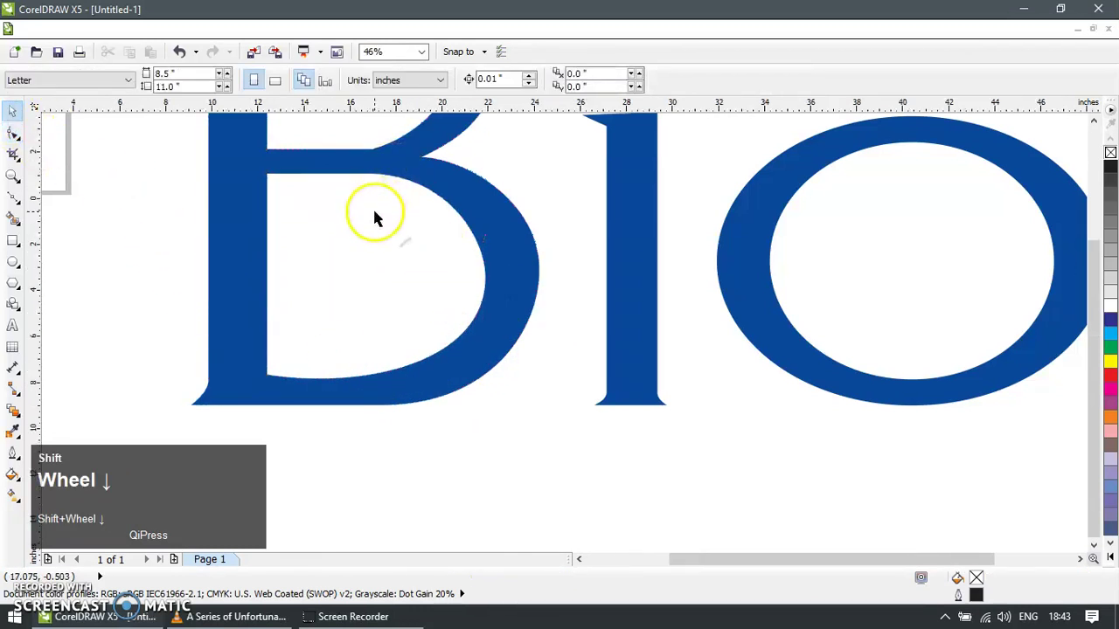
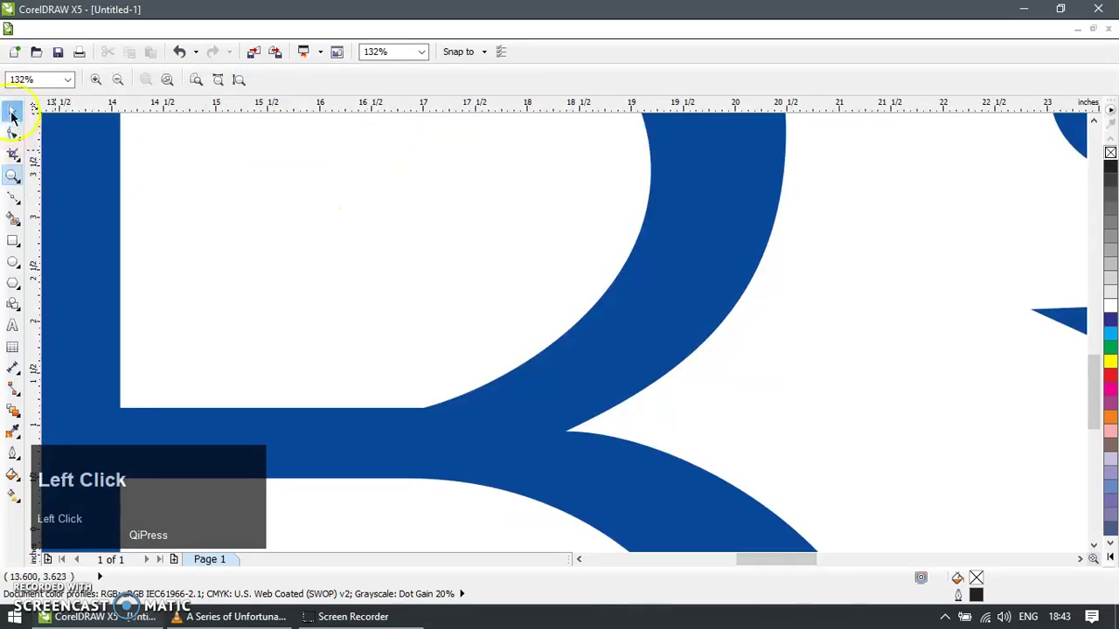
pyautogui.press('F10')
pyautogui.doubleClick(390, 418)
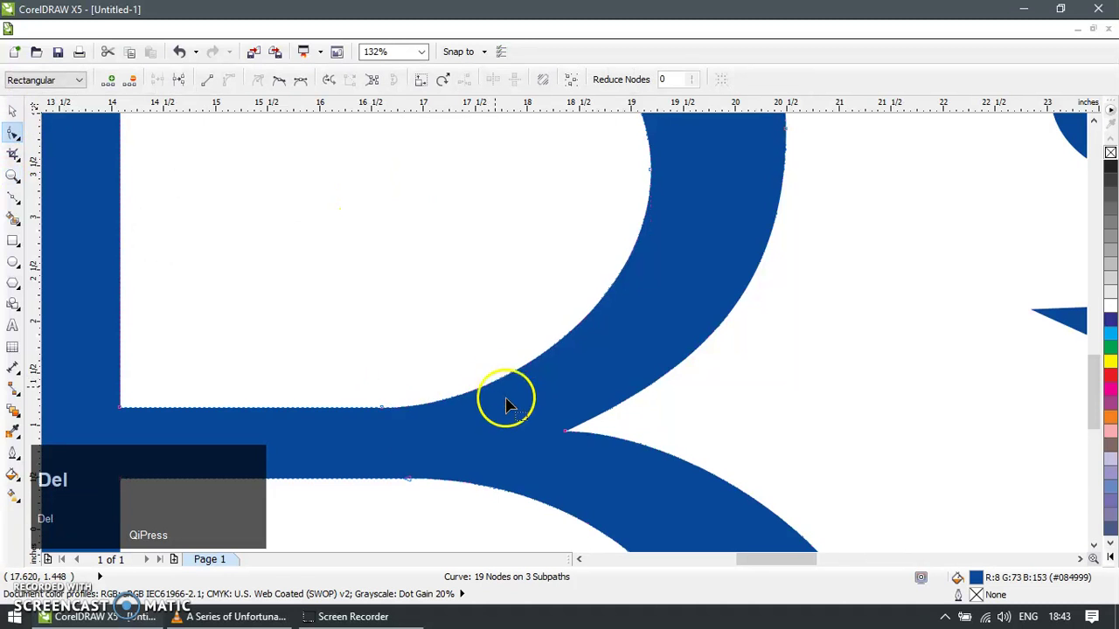
pyautogui.scroll(-3)
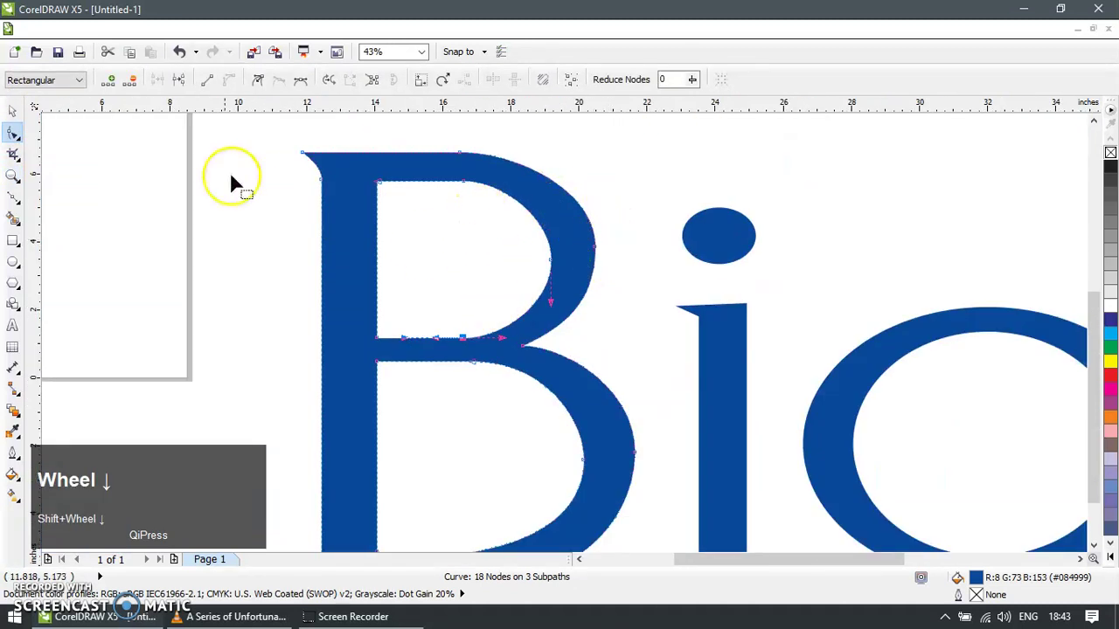
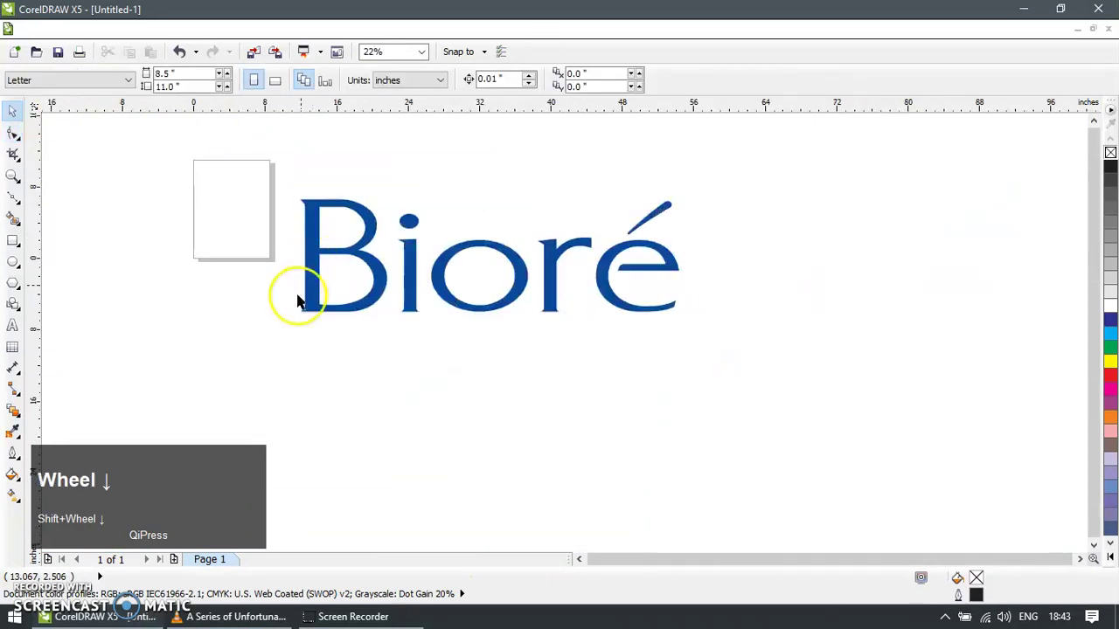
# Marquee-select all six traced letters and group them with Ctrl+G
pyautogui.moveTo(248, 345); pyautogui.dragTo(676, 187)
pyautogui.press('ctrl+g')
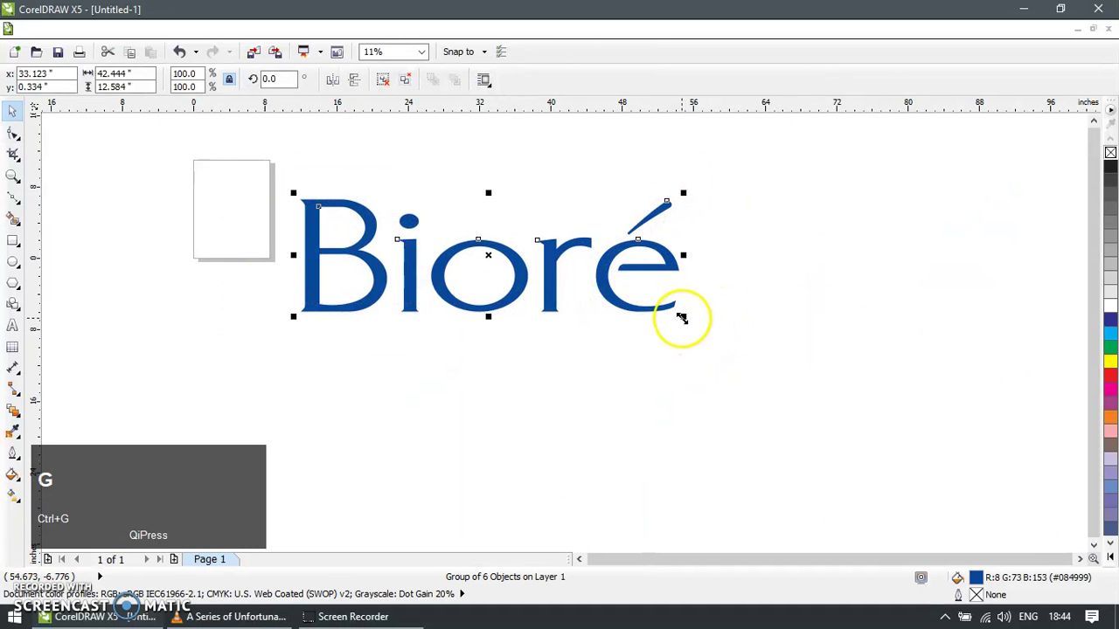
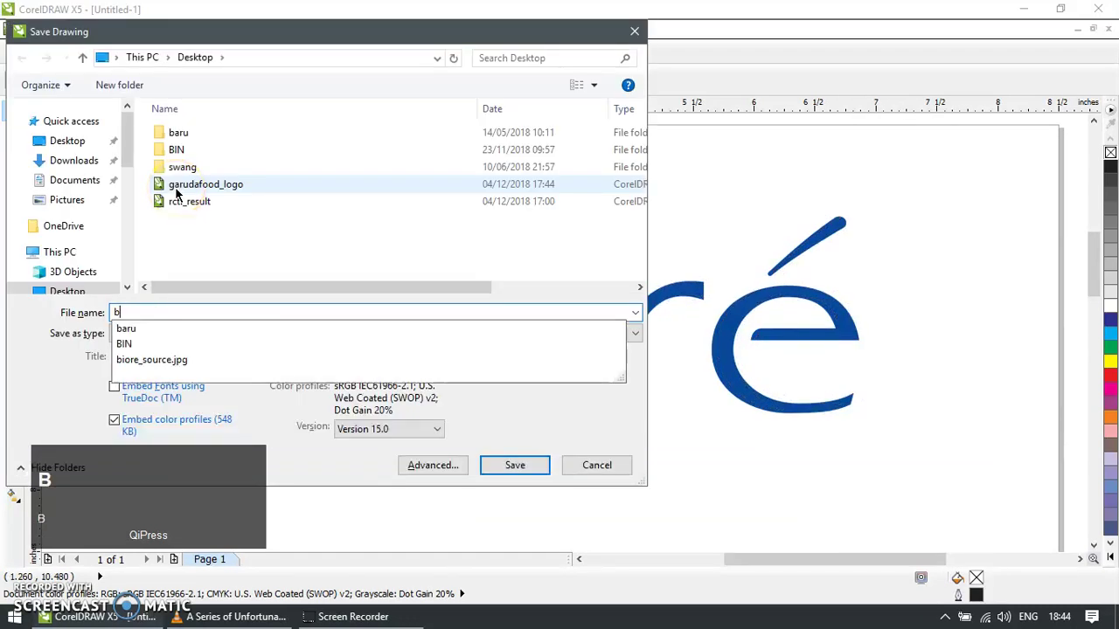
# Name the drawing 'biore' in the Save dialog, keeping the CDR - CorelDRAW file type
pyautogui.write('biore')
pyautogui.write('re')
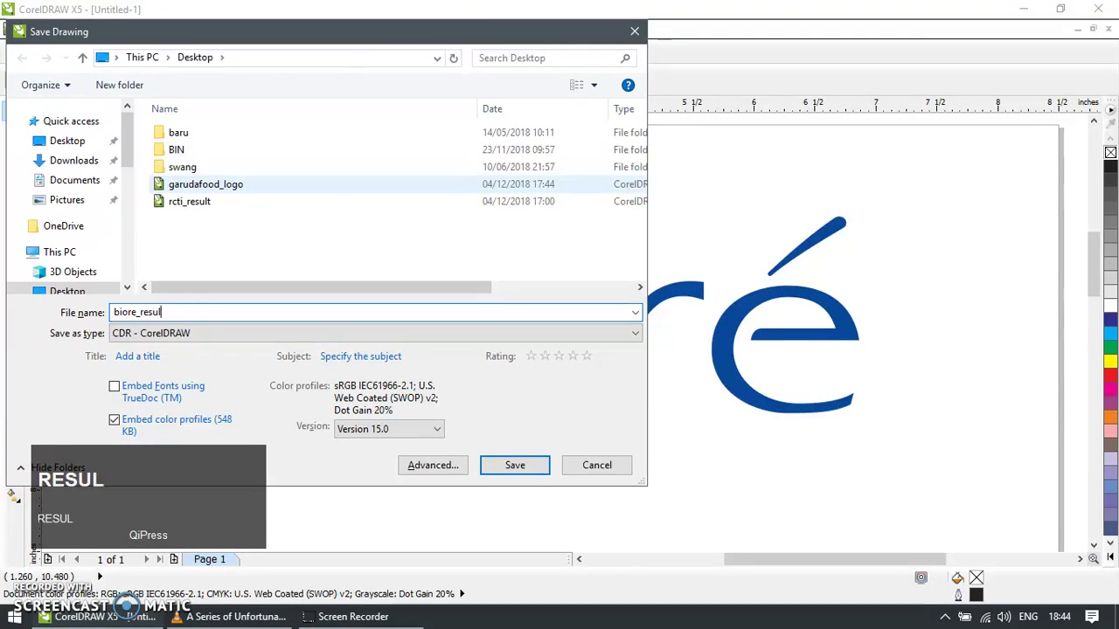